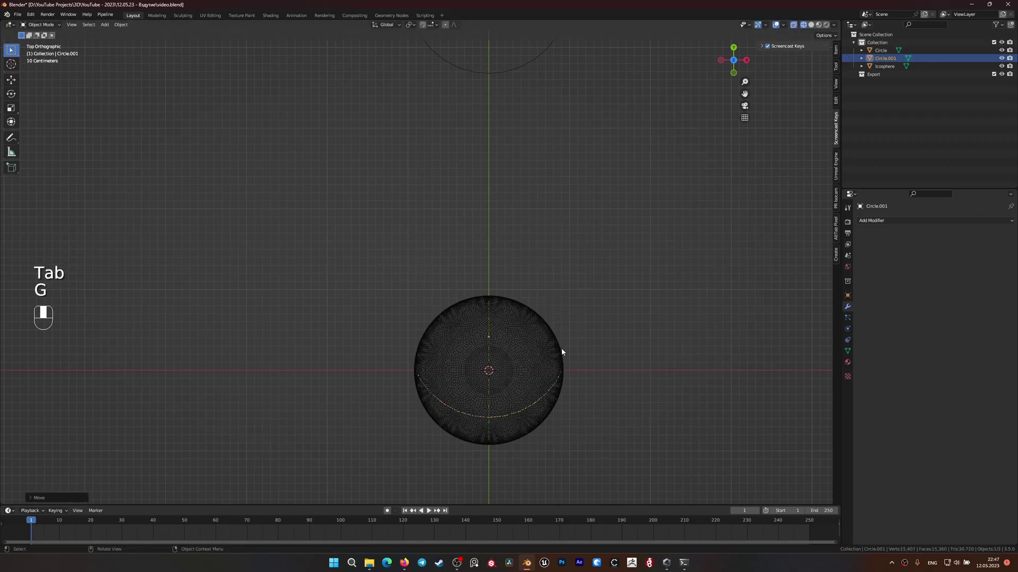
# - Shape the circle into an oval eye, duplicate it and join the two eyes into one object
pyautogui.moveTo(507, 79); pyautogui.dragTo(548, 159)
pyautogui.moveTo(548, 160); pyautogui.dragTo(626, 346)
pyautogui.press('s')
pyautogui.press('s')
pyautogui.press('g')
pyautogui.press('s')
pyautogui.press('shift+d')
pyautogui.moveTo(627, 347); pyautogui.dragTo(492, 228)
pyautogui.press('ctrl+j')
pyautogui.click(492, 227)
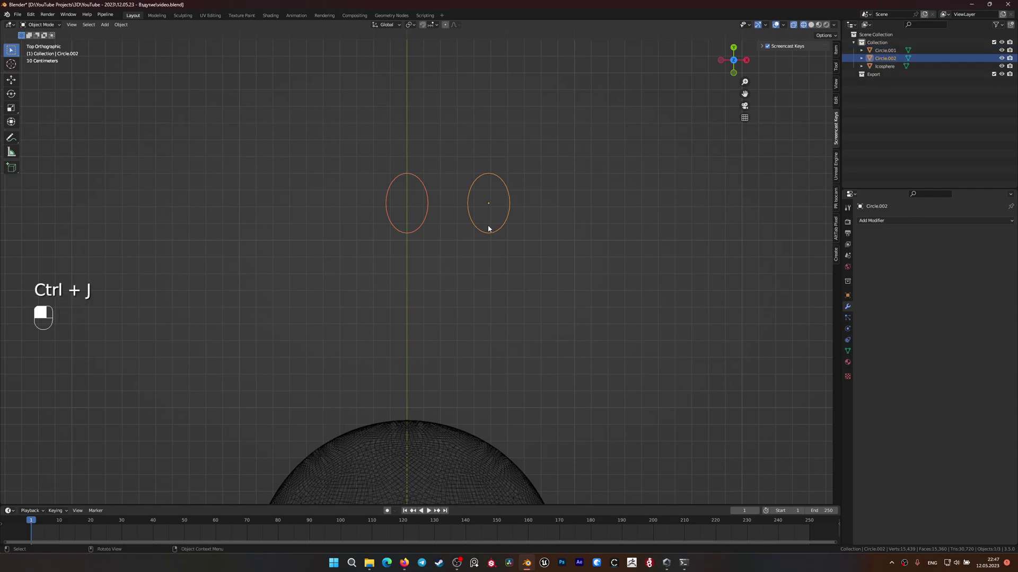
# - Snap the joined eyes to the 3D cursor at the disc's centre and start scaling them up
pyautogui.click(500, 265)
pyautogui.rightClick(500, 265)
pyautogui.press('shift+s')
pyautogui.moveTo(536, 245); pyautogui.dragTo(535, 236)
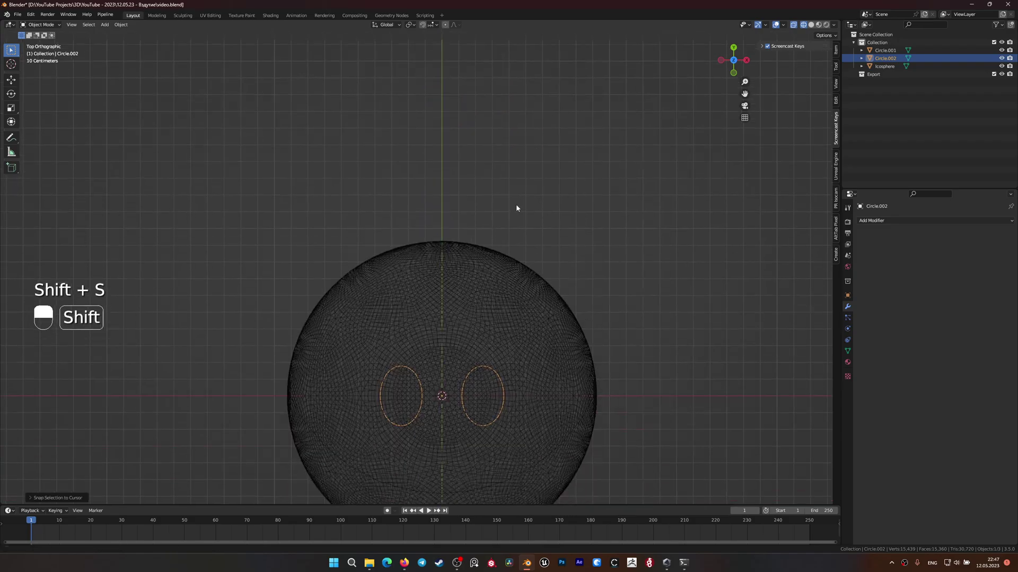
pyautogui.press('s')
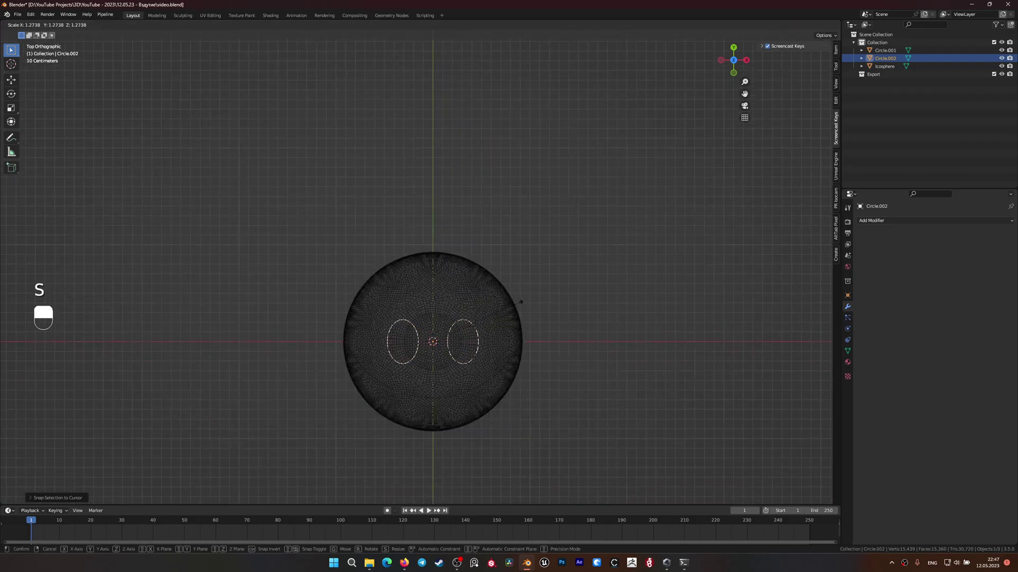
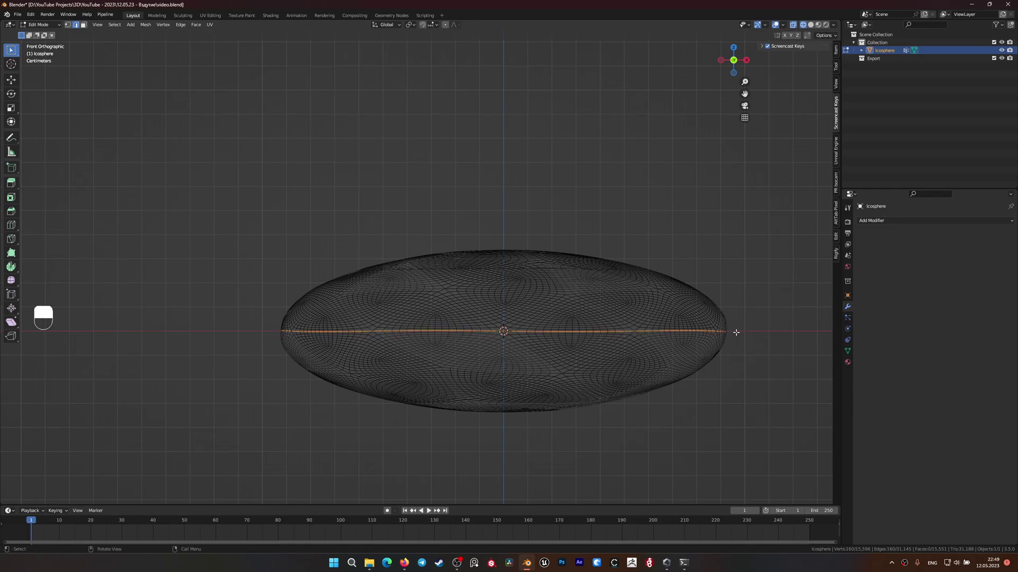
# - Switch back to solid view of the mesh and save the file
pyautogui.press('z')
pyautogui.press('ctrl+s')
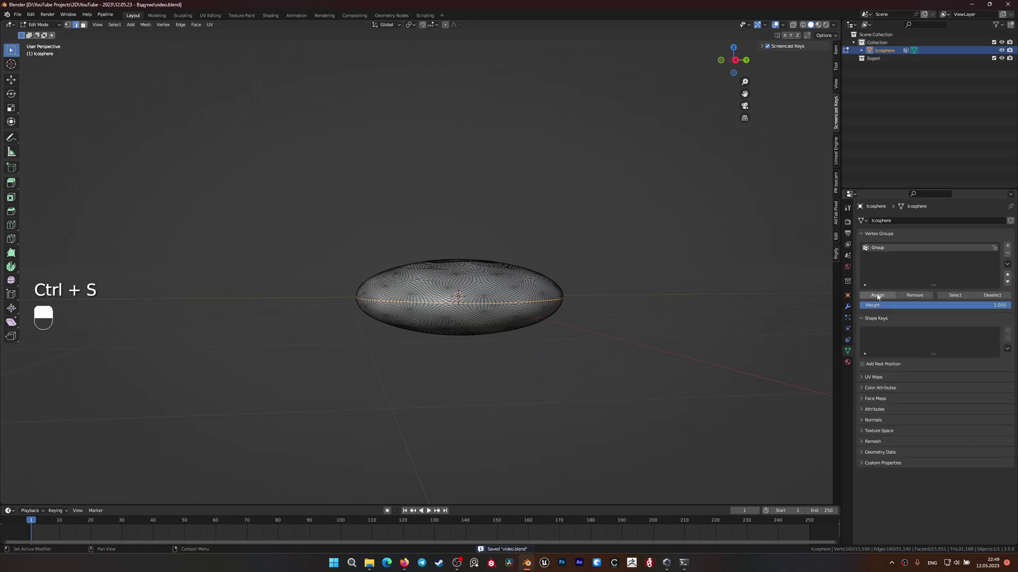
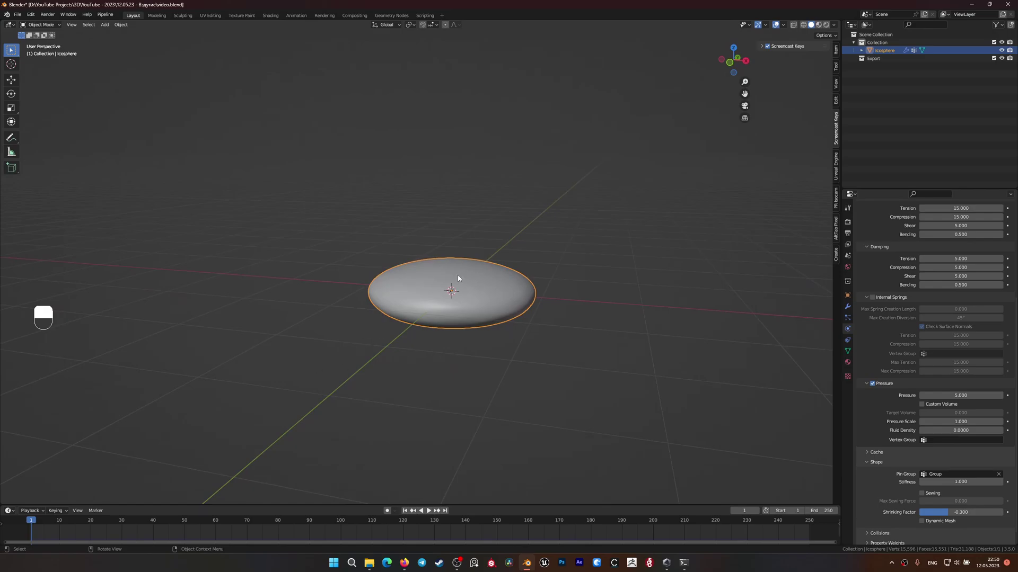
pyautogui.press('ctrl+s')
pyautogui.middleClick(770, 410)
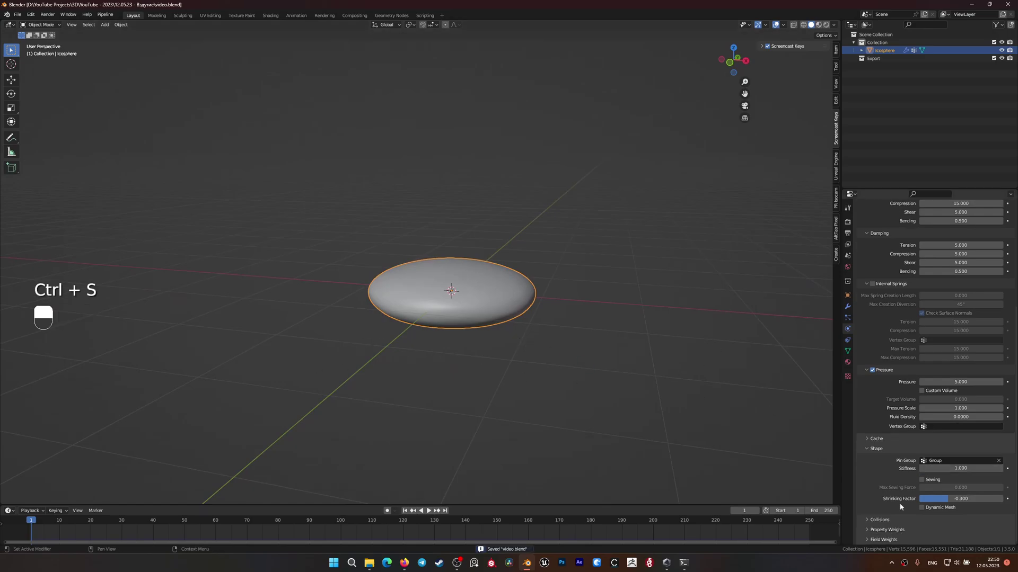
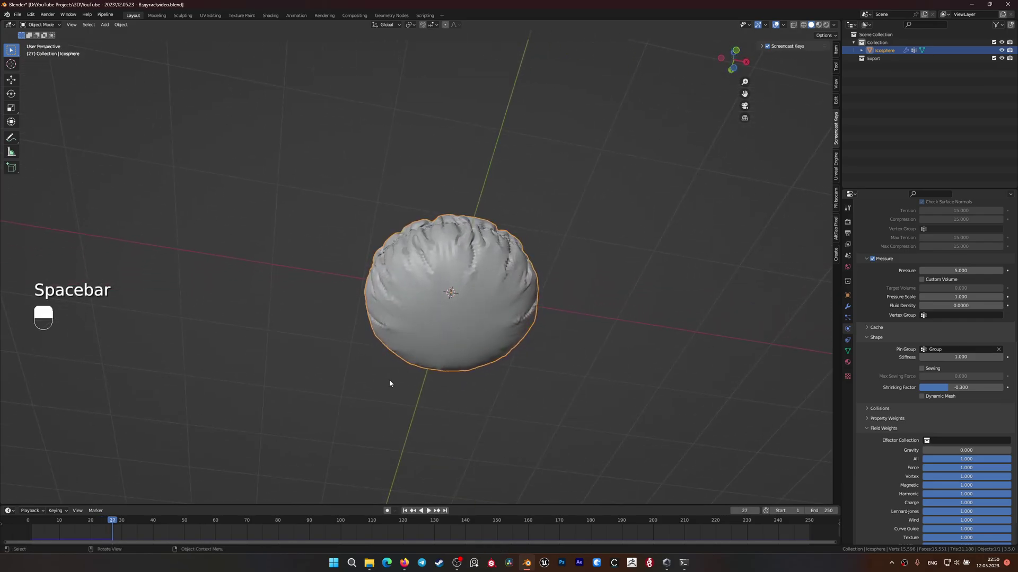
pyautogui.moveTo(444, 320); pyautogui.dragTo(484, 337)
pyautogui.moveTo(484, 338); pyautogui.dragTo(38, 528)
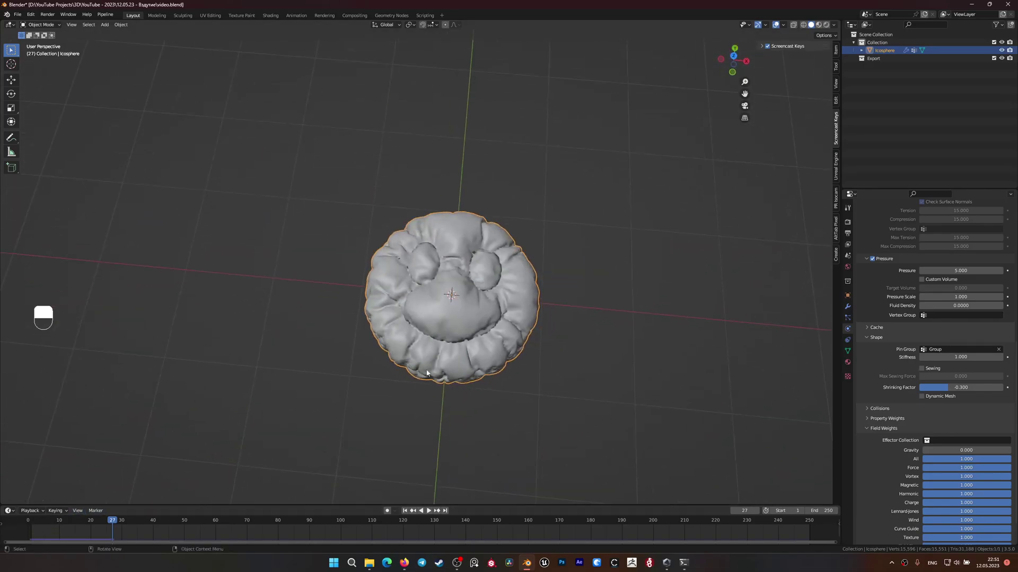
pyautogui.press('Tab')
pyautogui.press('ctrl+Tab')
pyautogui.press('ctrl+s')
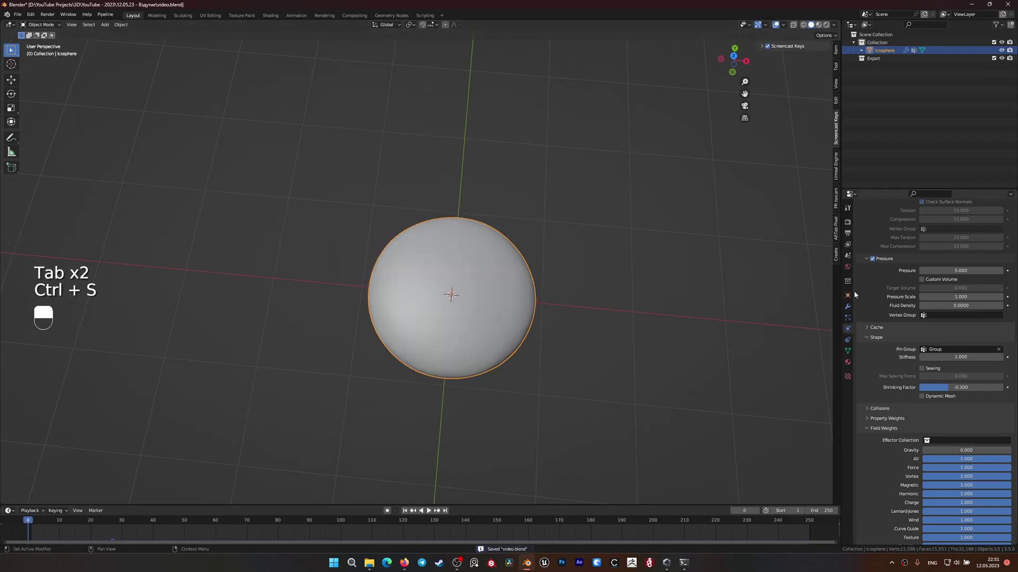
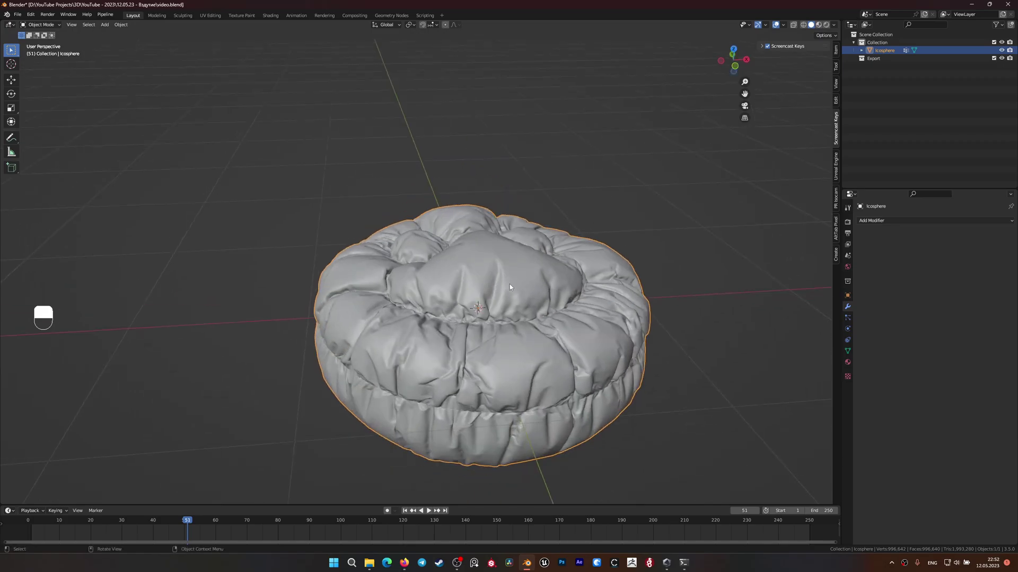
# - Save the file, select the cushion and go to front view ready to rotate it upright
pyautogui.press('Tab')
pyautogui.press('Tab')
pyautogui.press('ctrl+s')
pyautogui.click(902, 228)
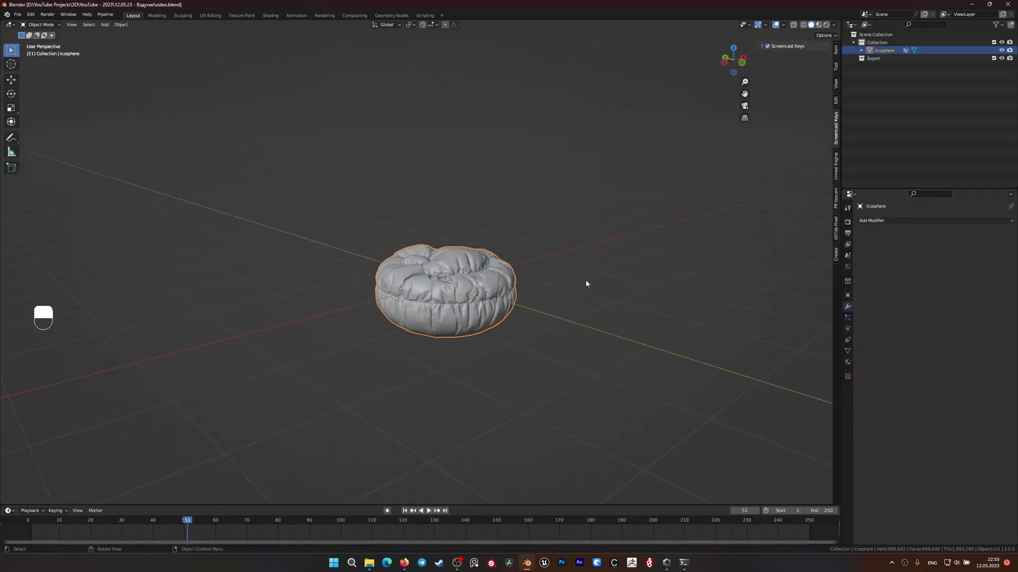
pyautogui.press('KP_1')
# - Rotate the cushion 90° about X so its face points forward, then bring up the Add menu
pyautogui.press('r')
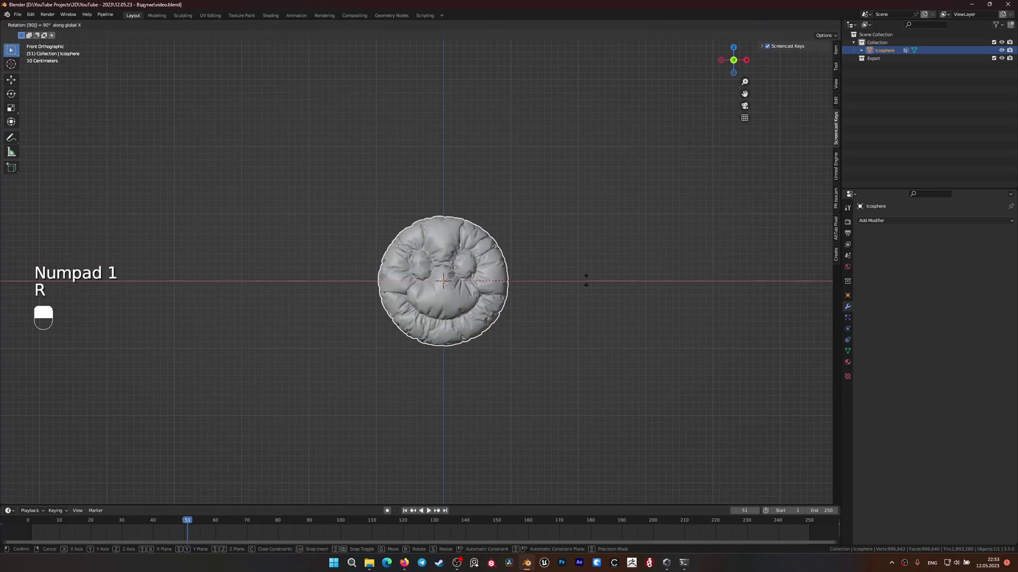
pyautogui.press('shift+a')
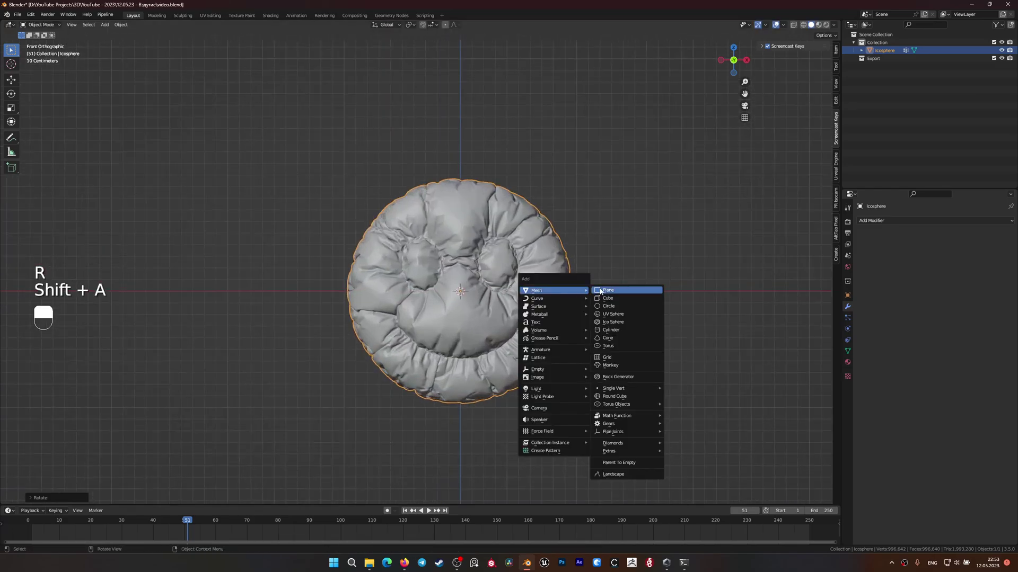
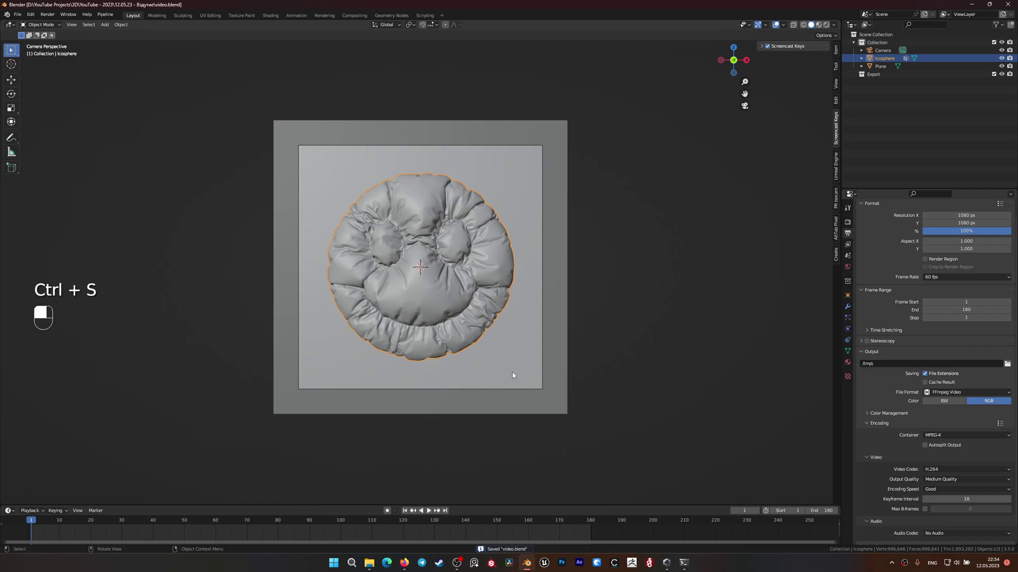
# - Key the cushion's rotation at frame 1, turn it around Z at the end frame and key it again
pyautogui.press('space')
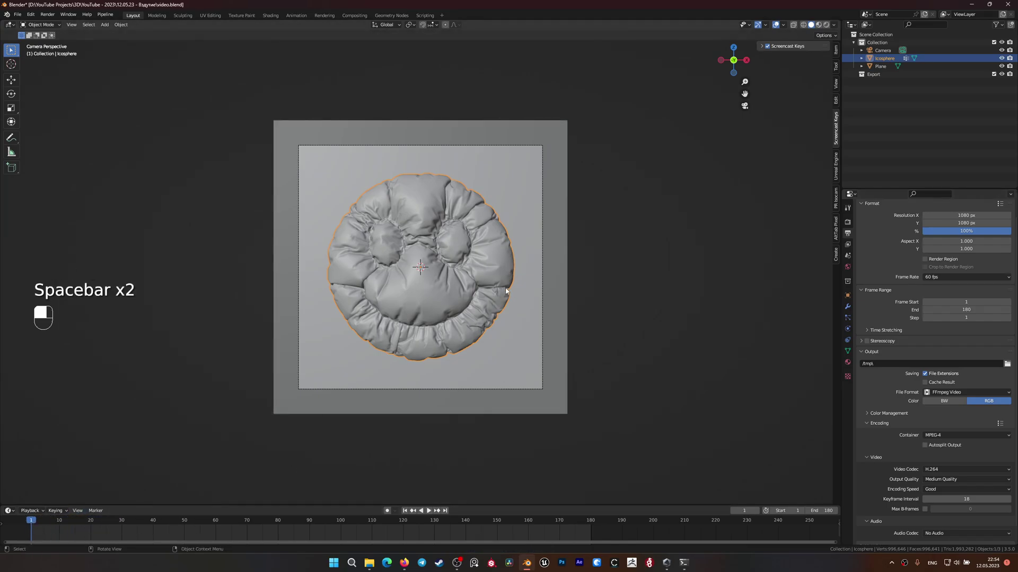
pyautogui.press('i')
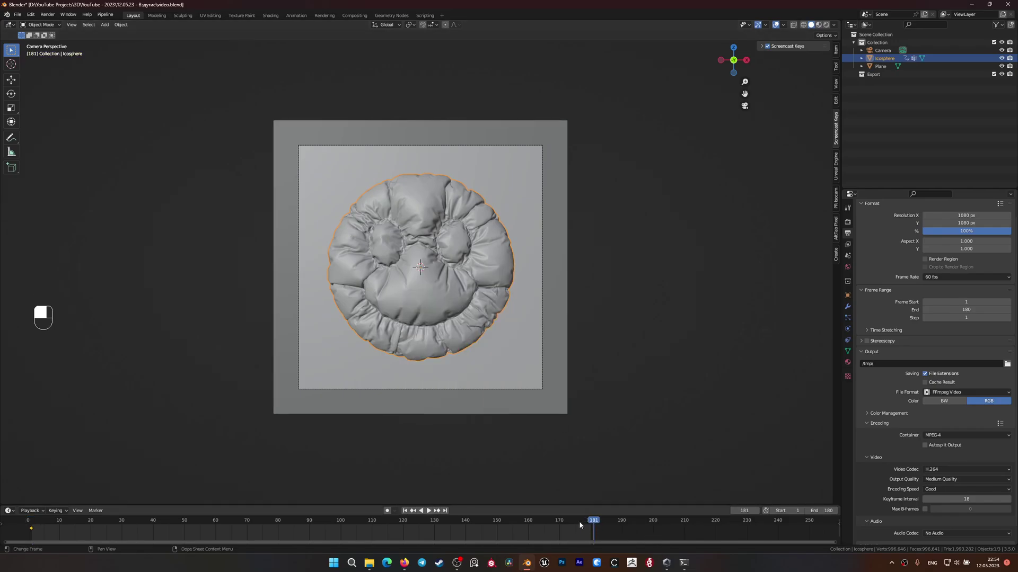
pyautogui.press('r')
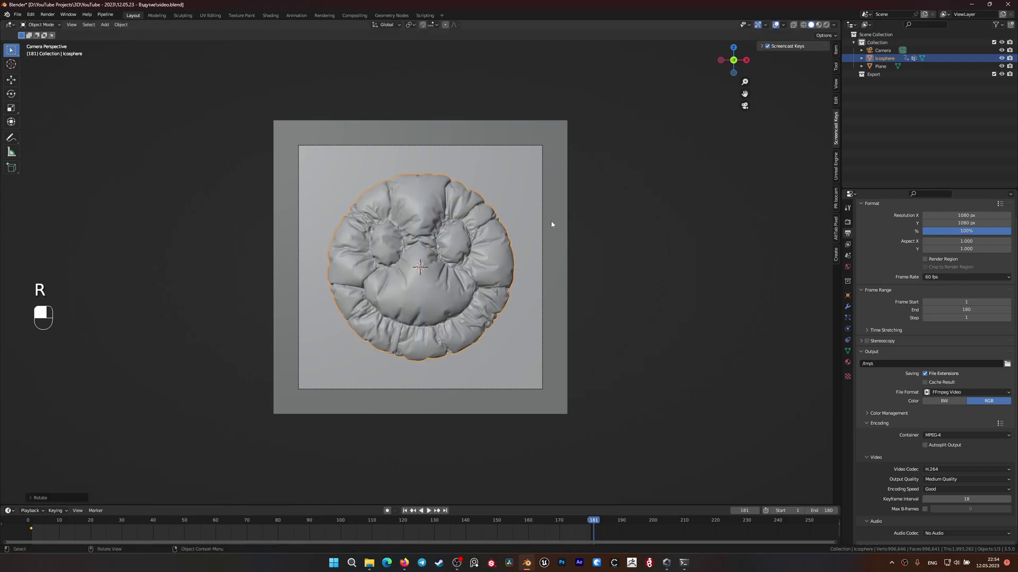
pyautogui.press('i')
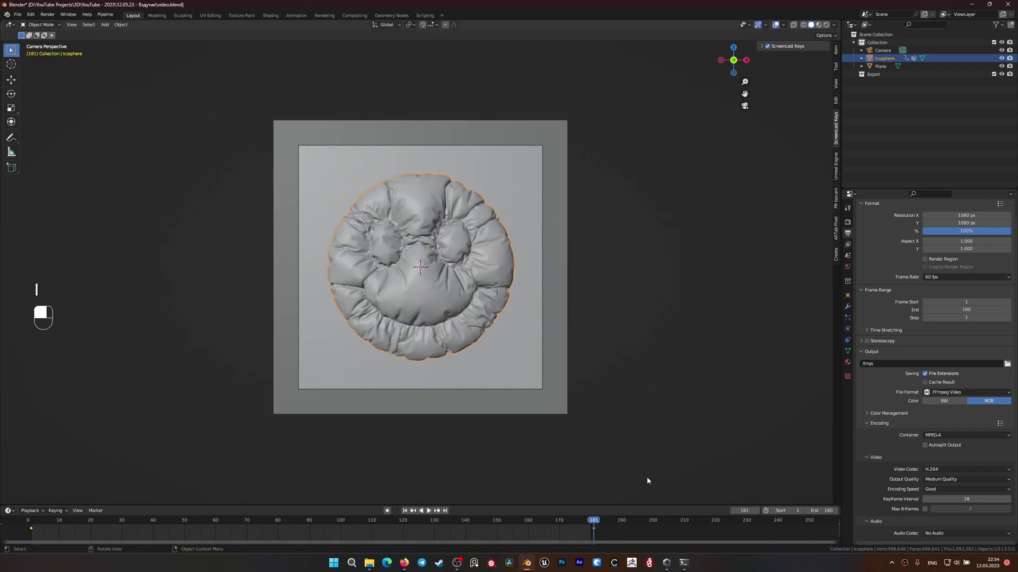
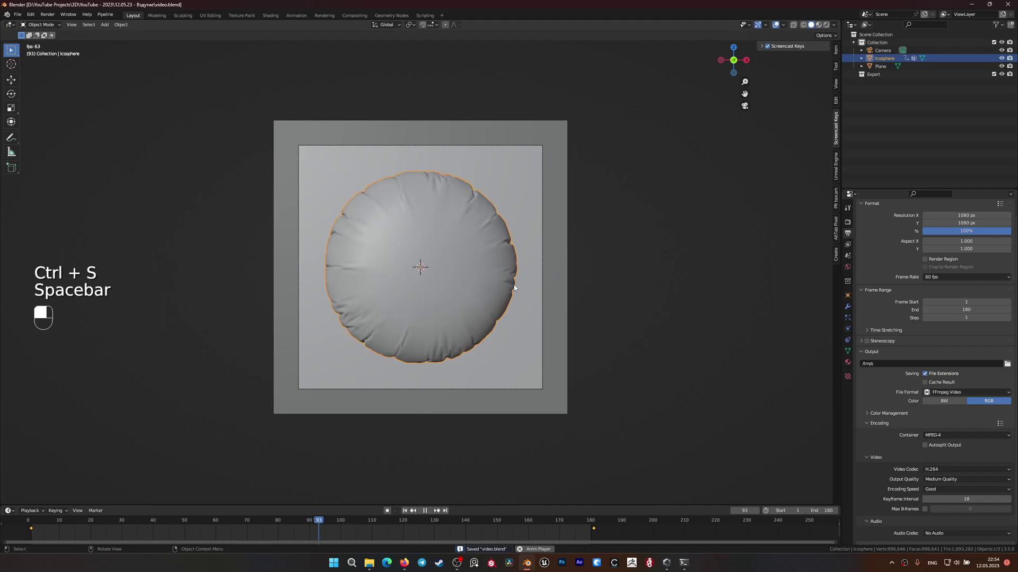
# - Stop playback of the cushion's turning animation
pyautogui.press('space')
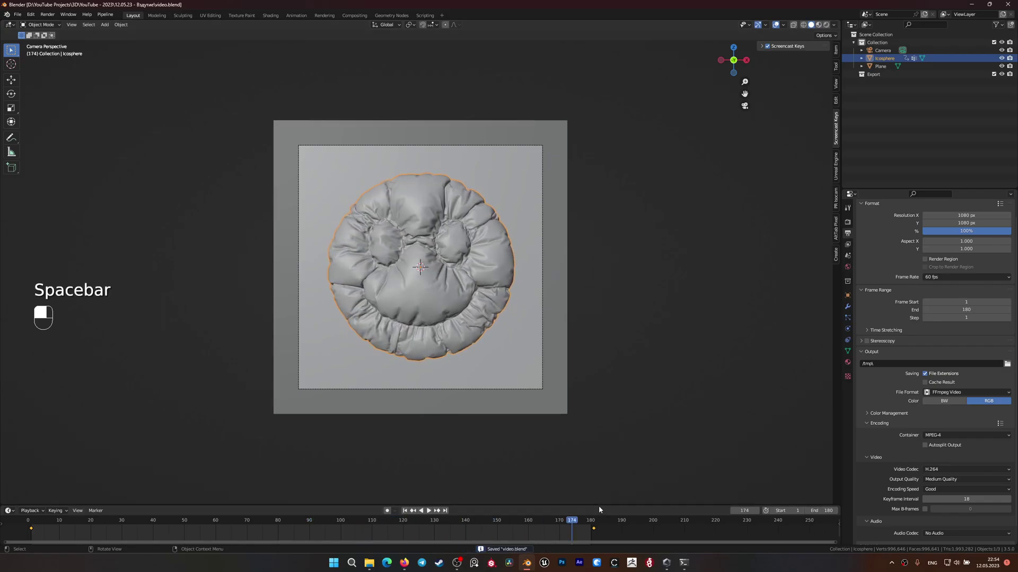
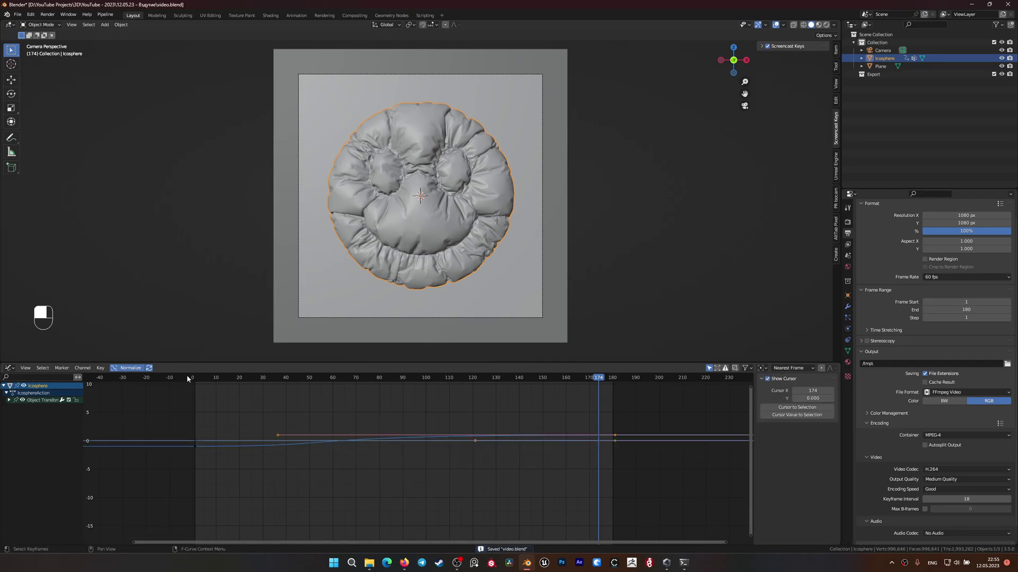
# - Play the rotation animation to check the reshaped Z curve
pyautogui.press('space')
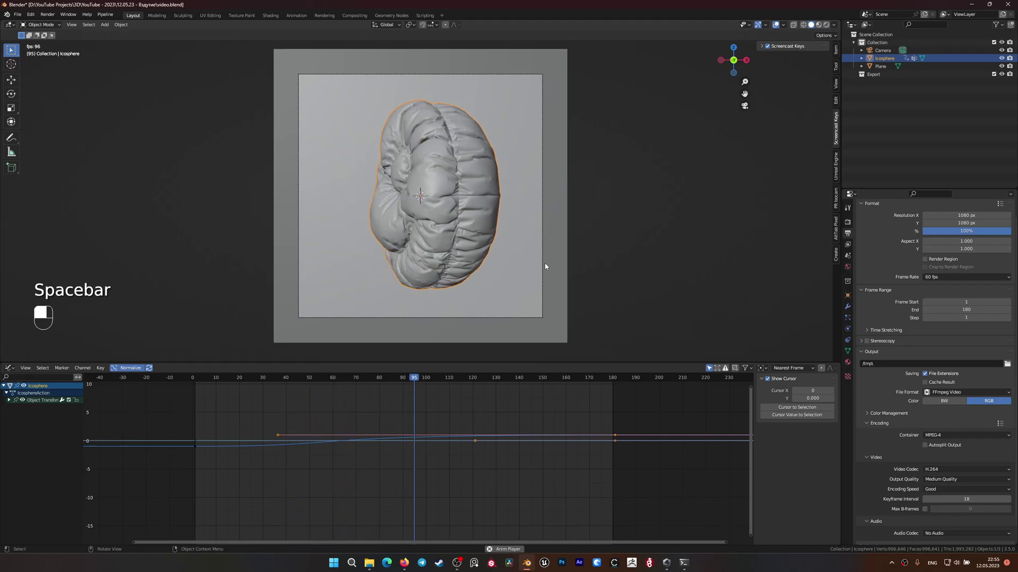
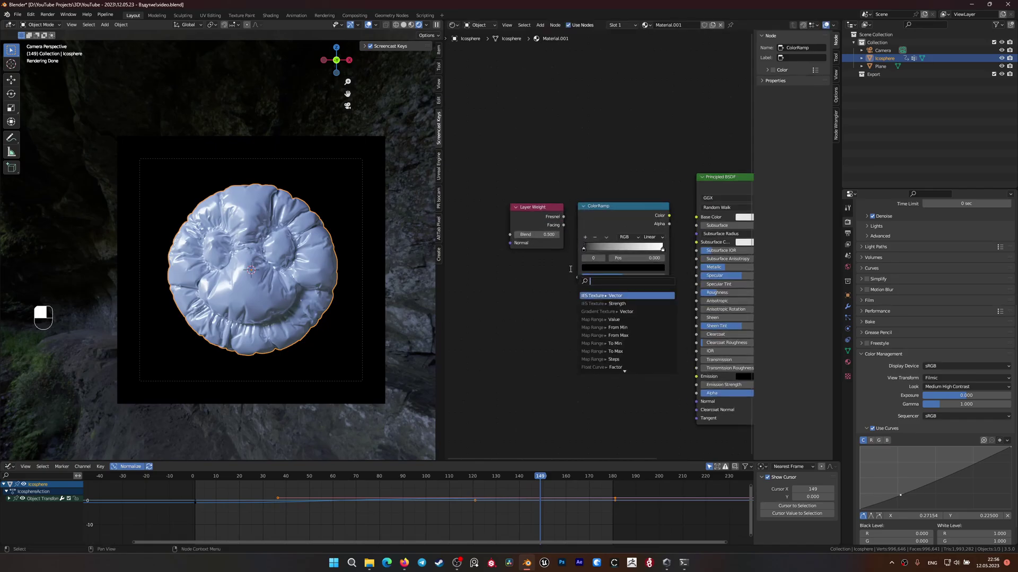
# - Link Layer Weight Fresnel into the ColorRamp factor and uncheck Light Tree in Cycles
pyautogui.moveTo(567, 266); pyautogui.dragTo(565, 227)
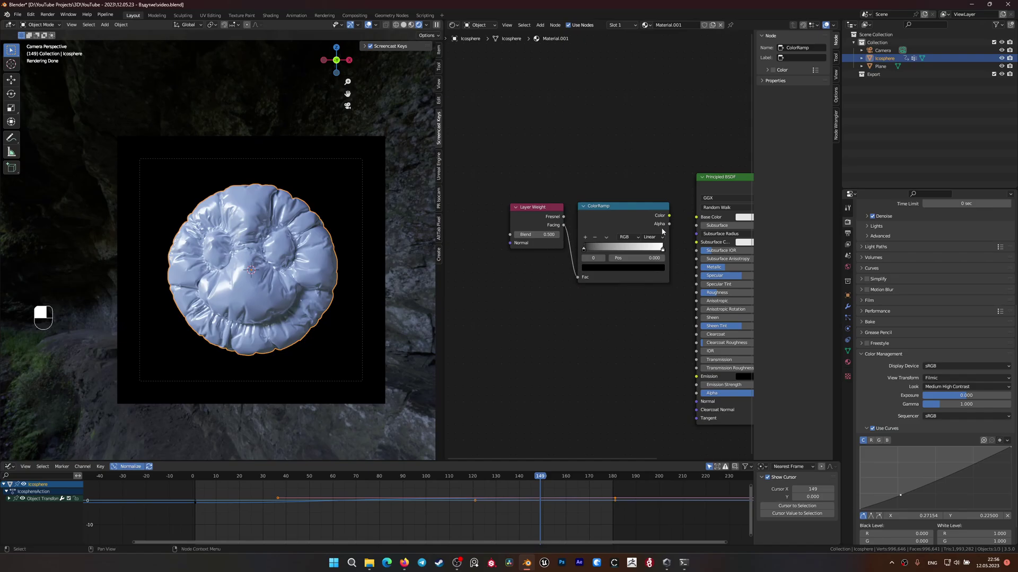
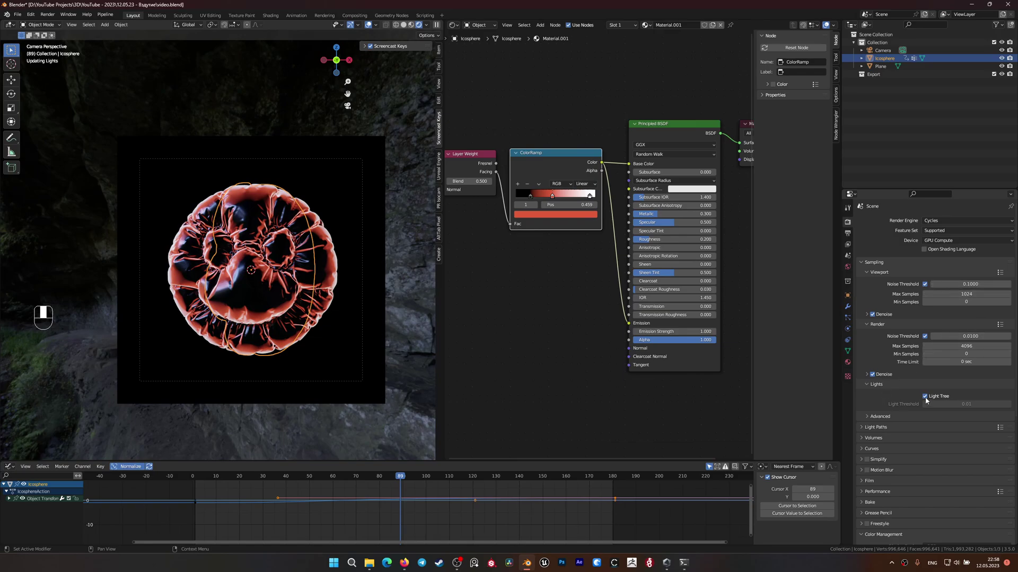
pyautogui.click(927, 398)
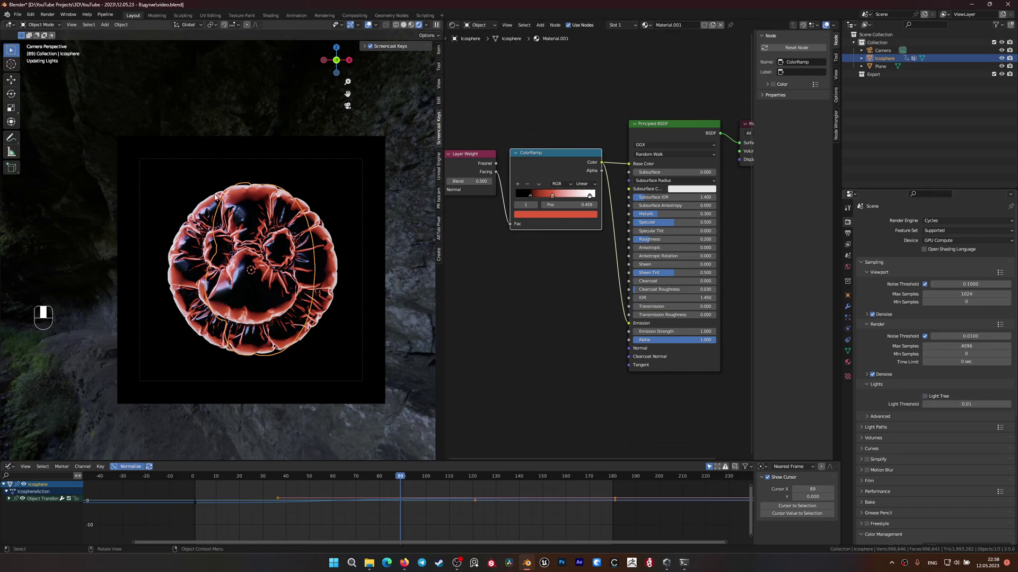